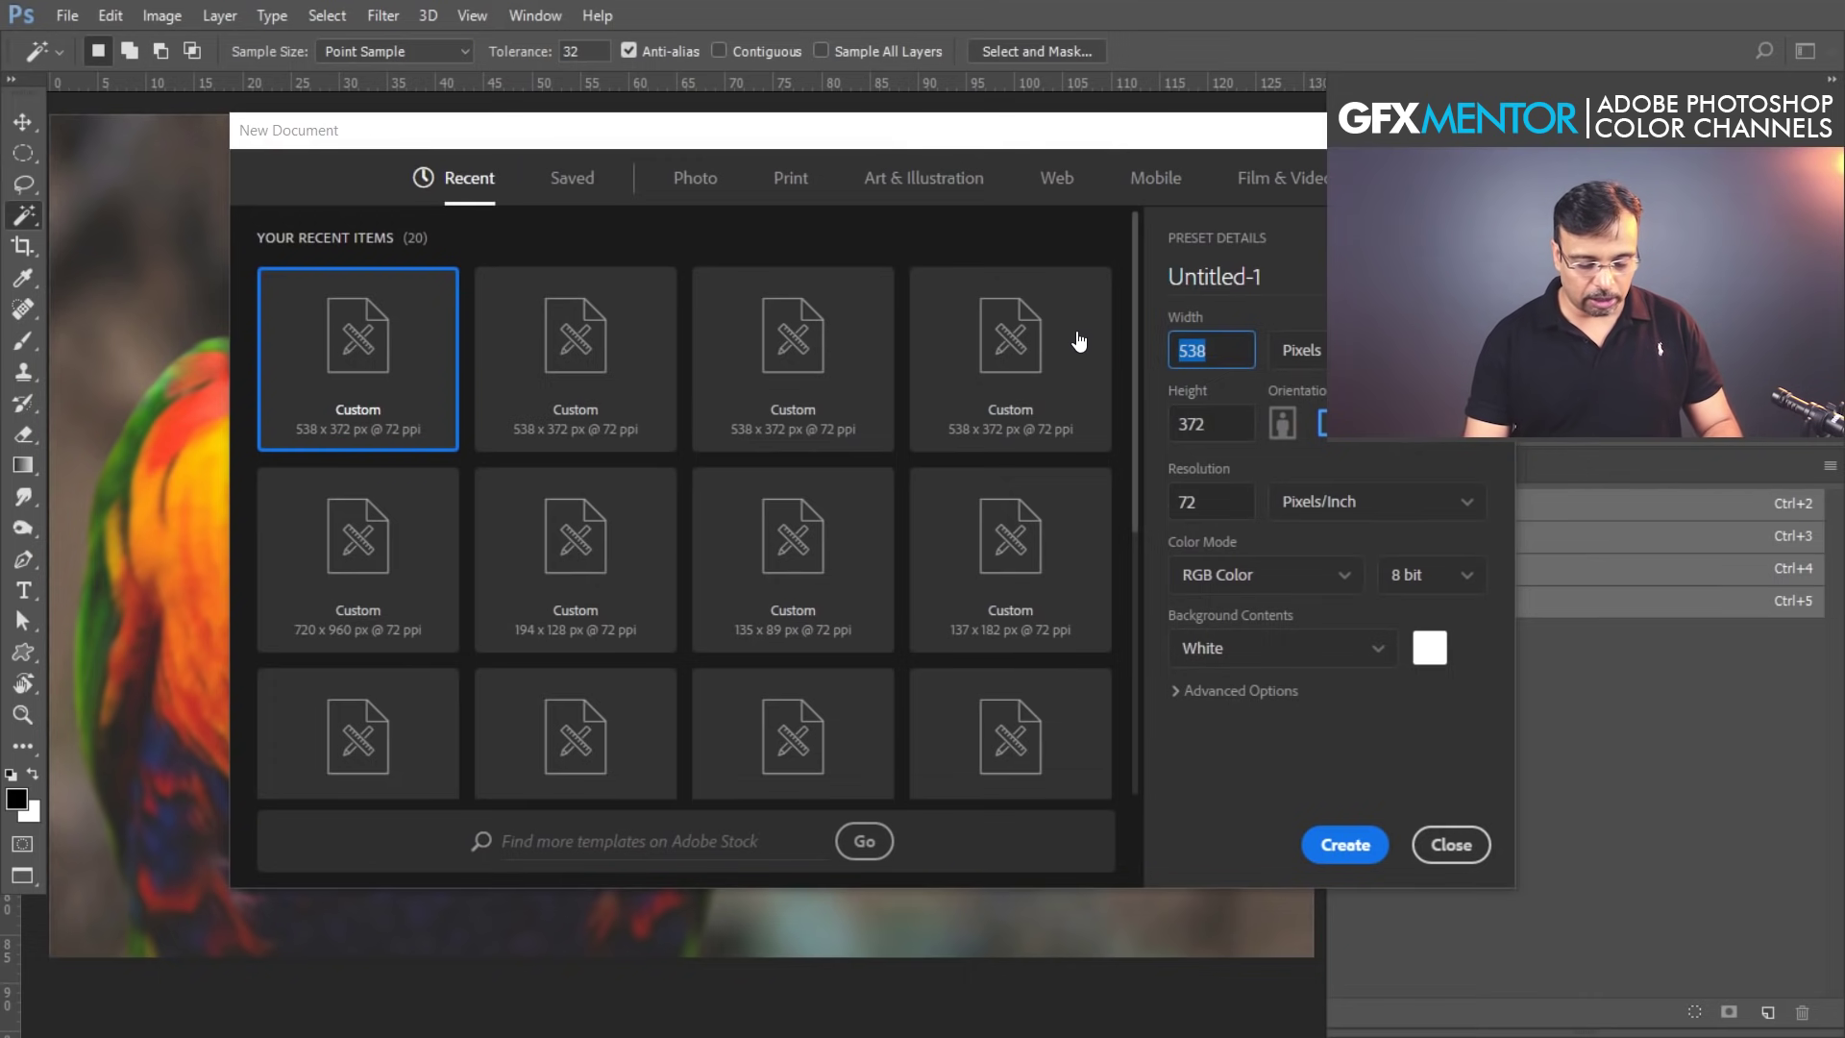
- Create a new 800 × 800 pixel document with a black background
text(80)
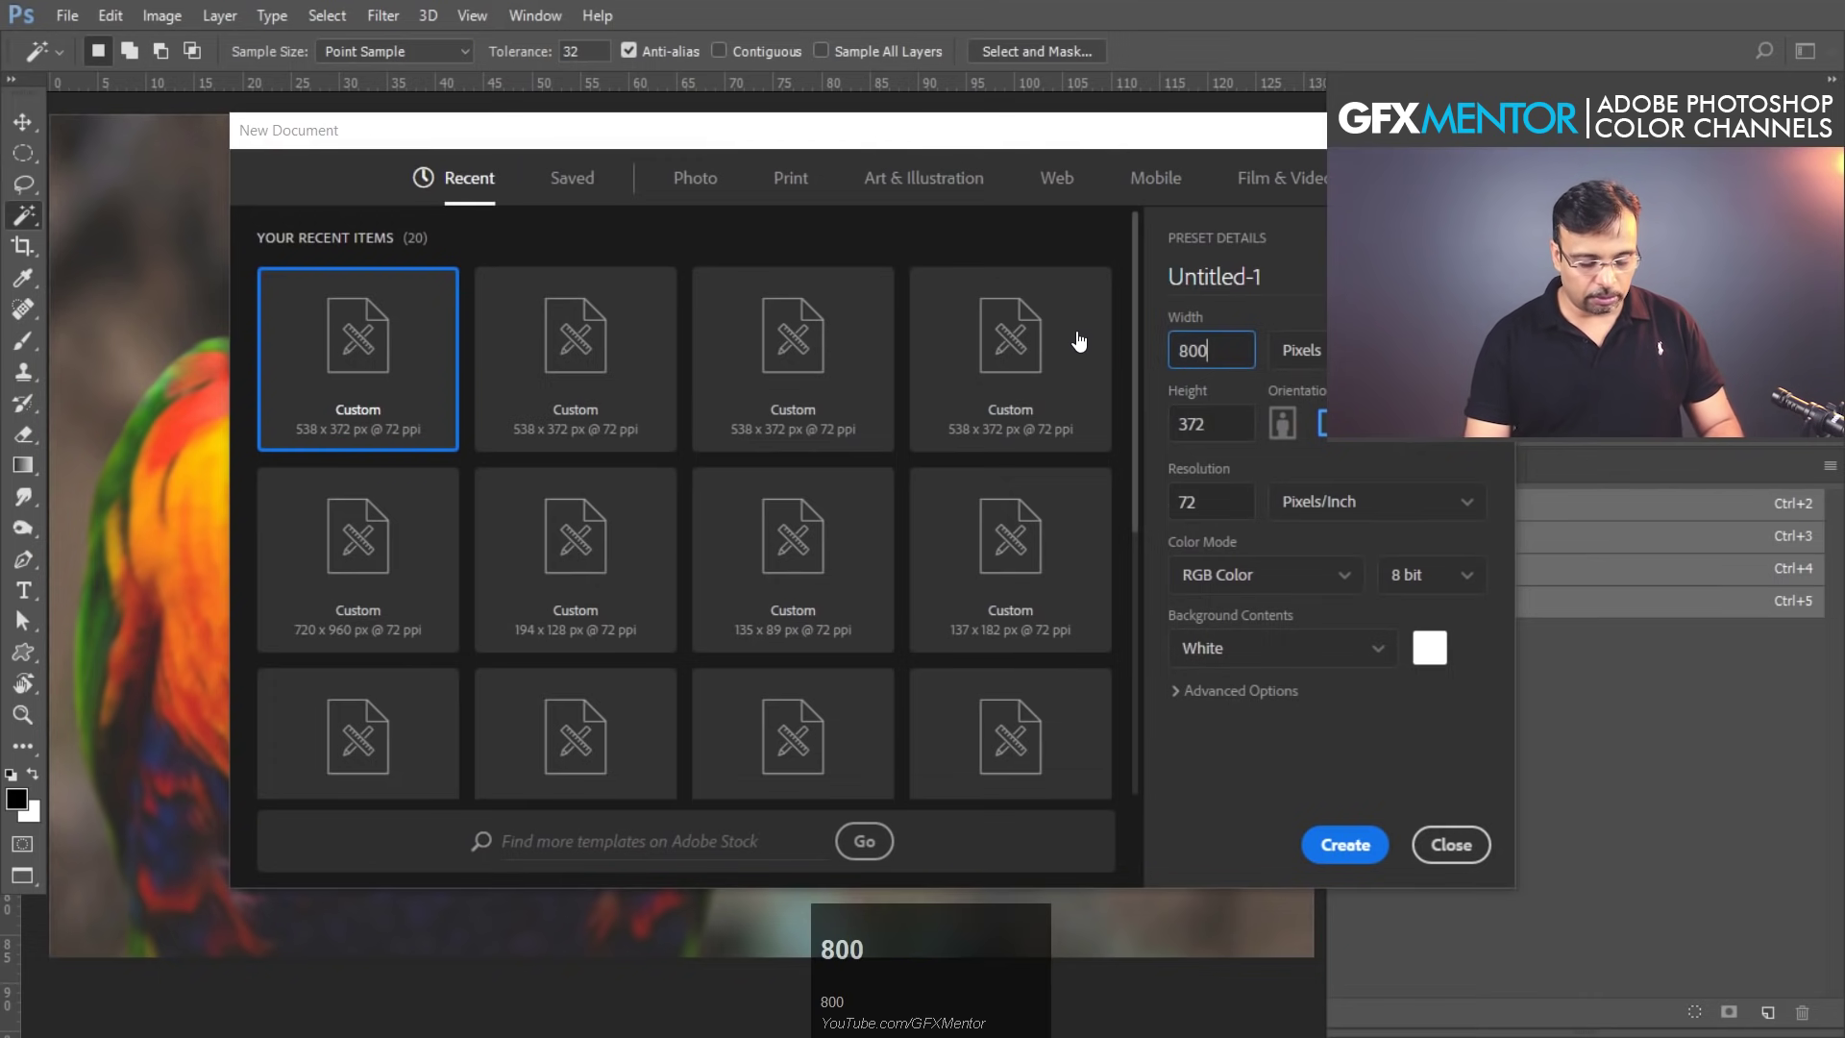
key(Tab)
text(800)
key(Return)
key(space)
key(alt+BackSpace)
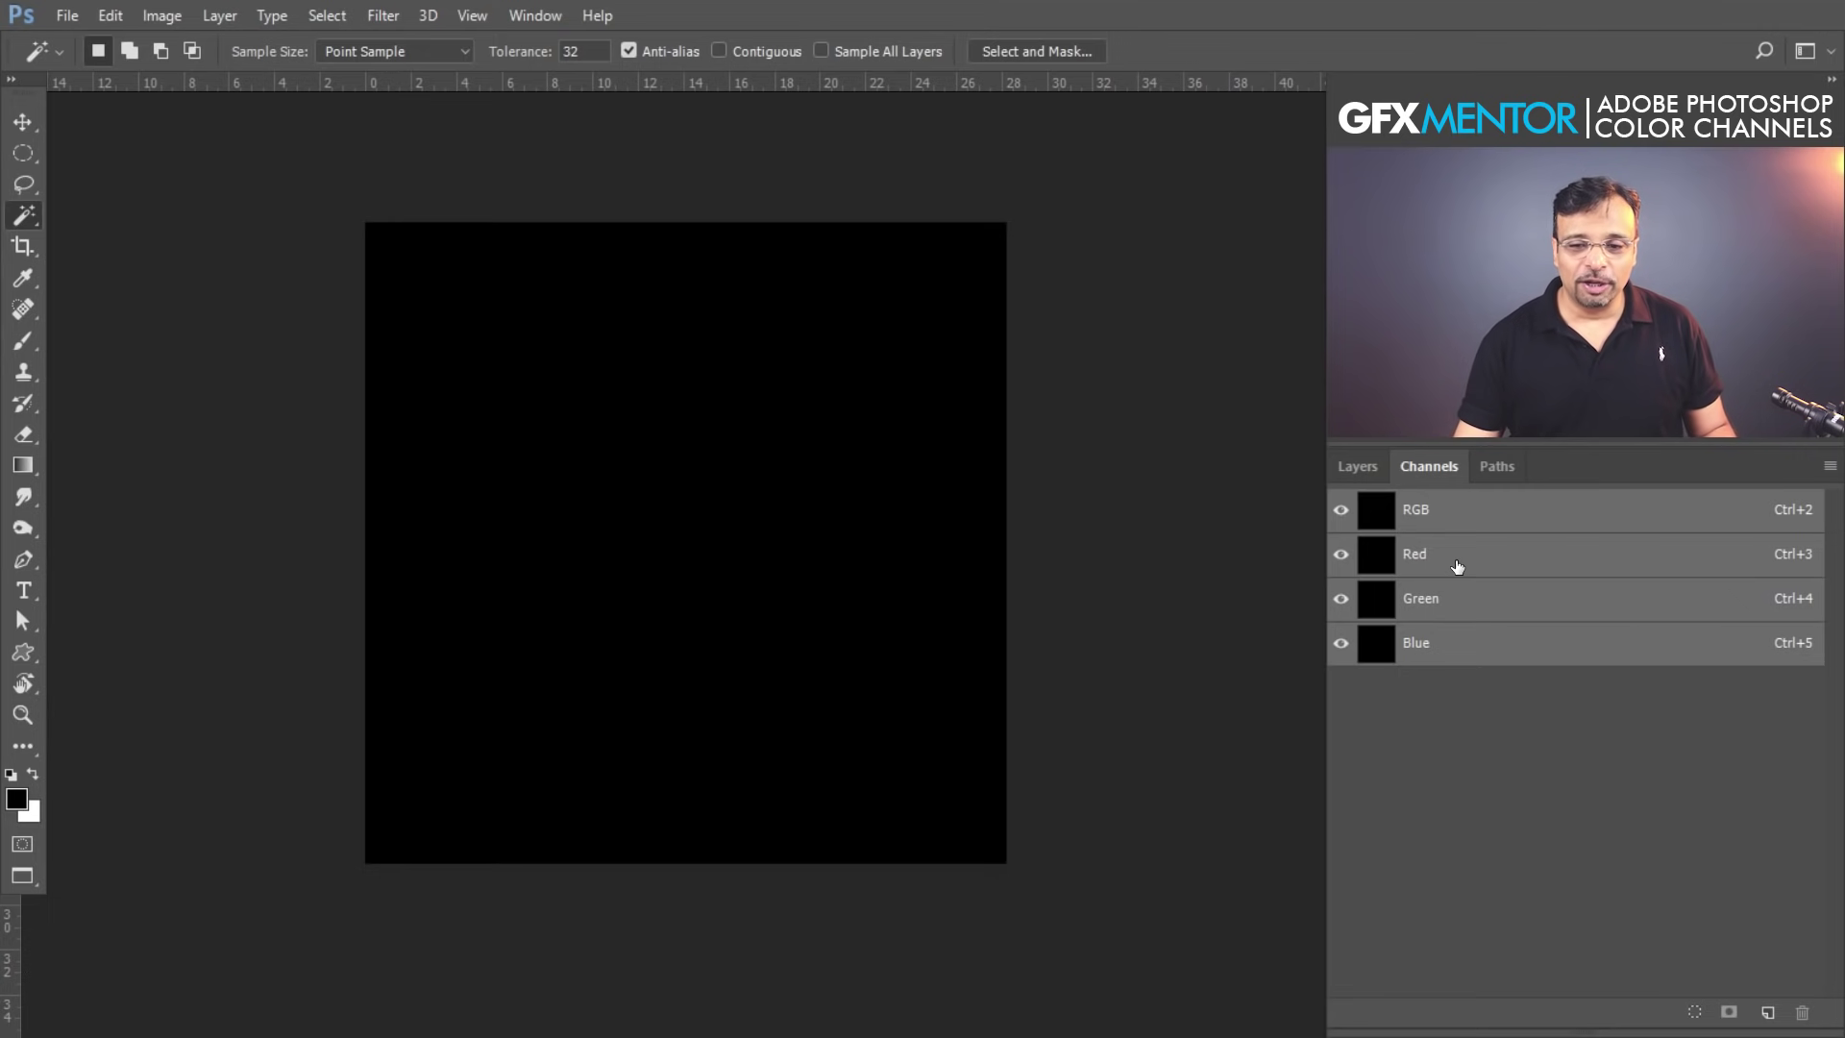
- Isolate the Red channel on a black canvas with white as the brush colour
key(alt+BackSpace)
click(1464, 564)
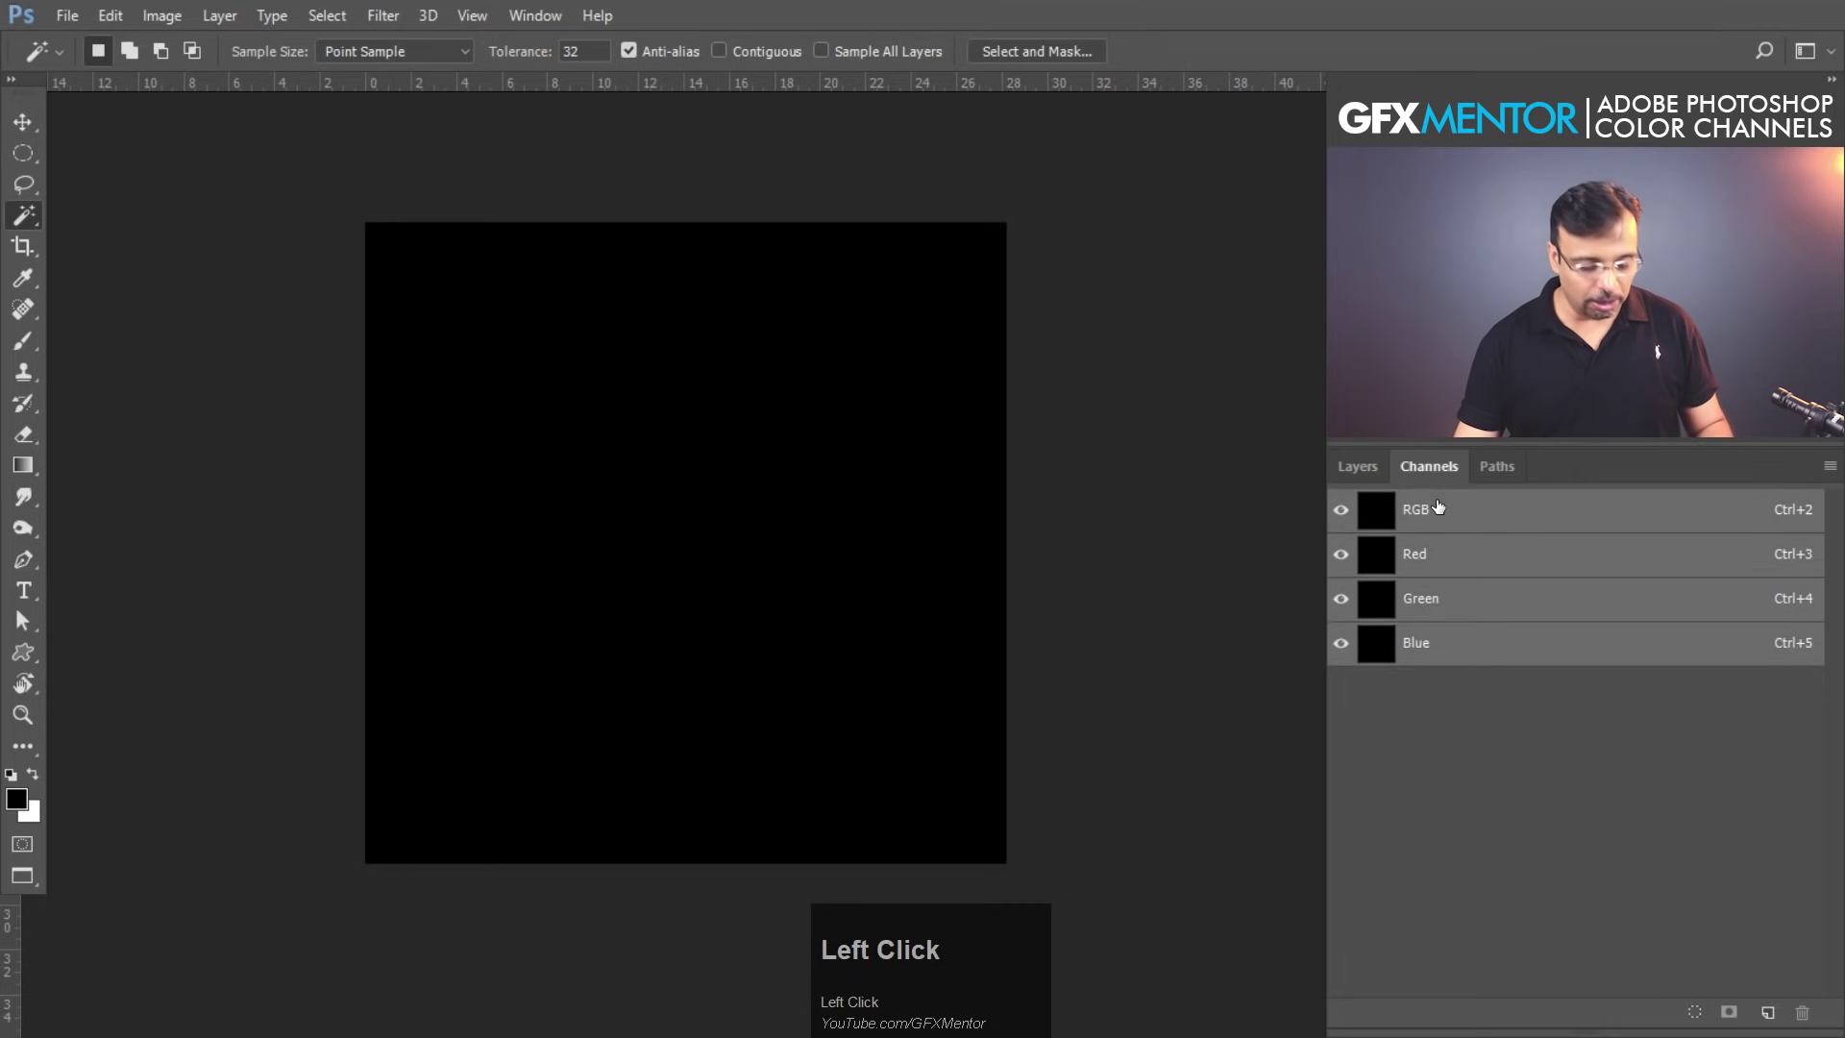
key(ctrl+z)
click(1445, 558)
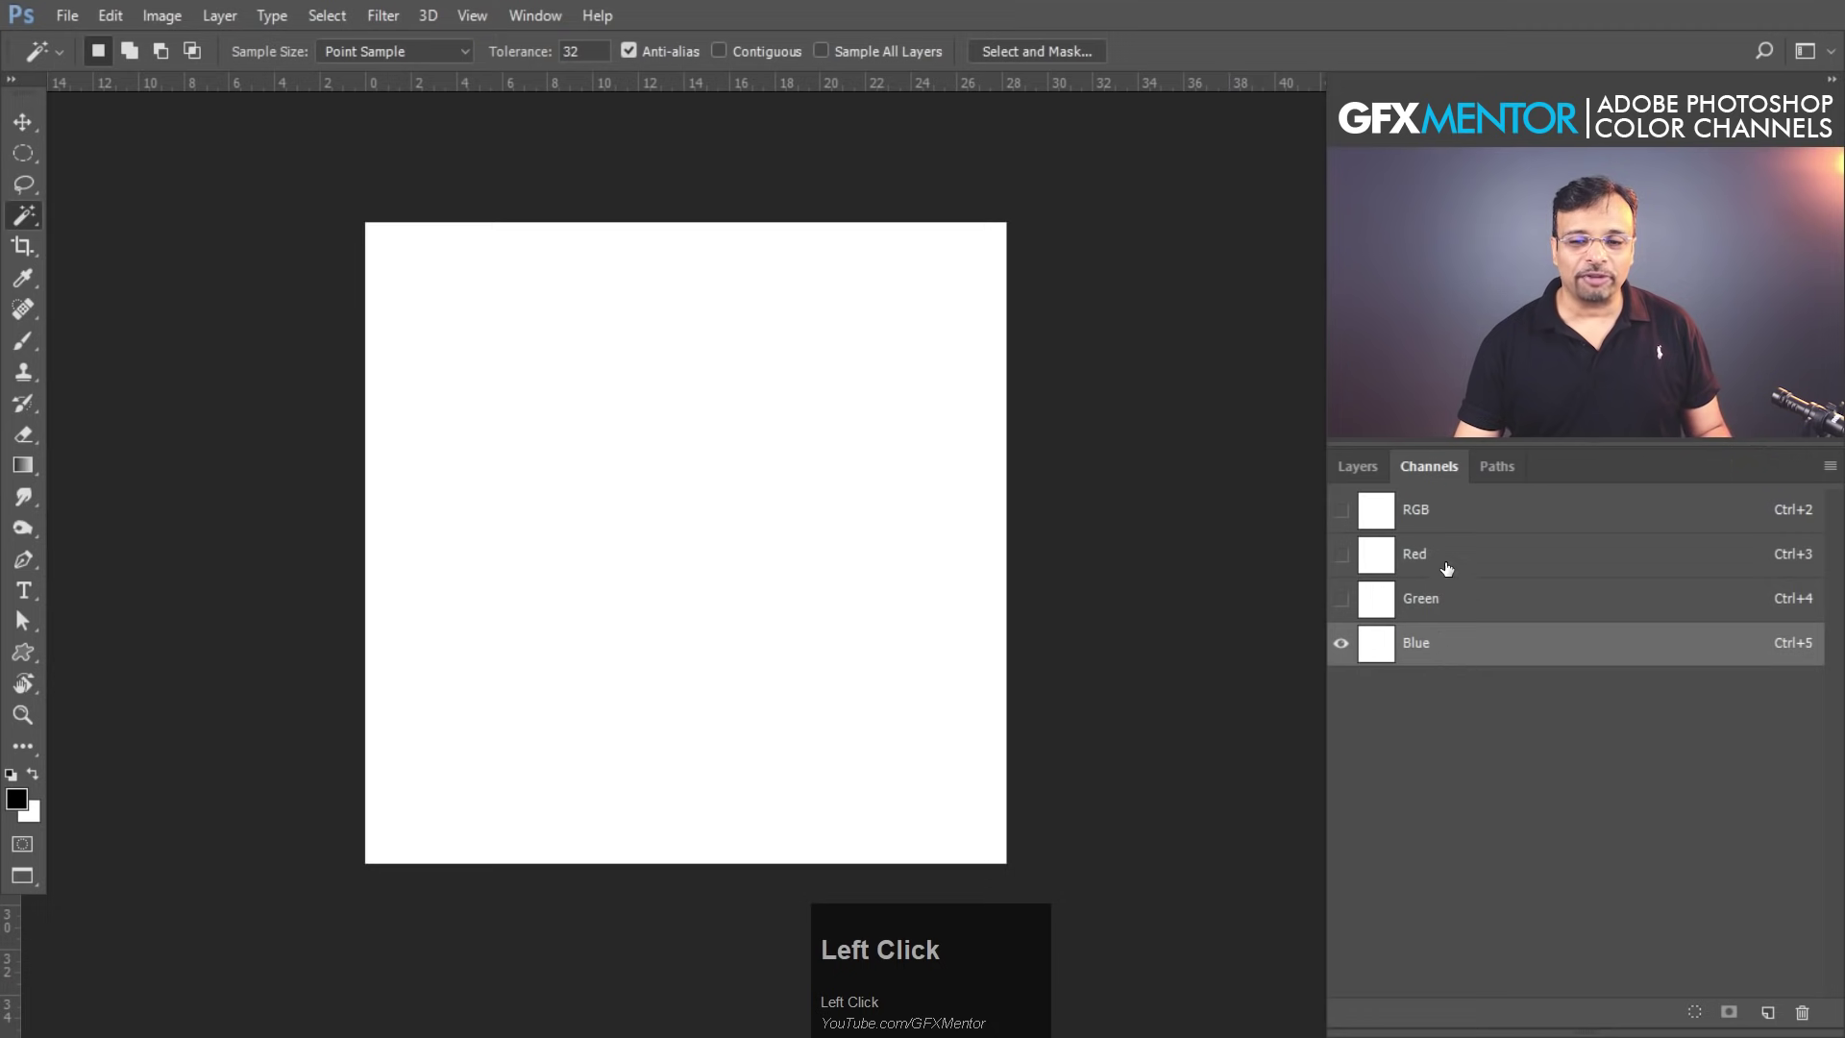
key(ctrl+z)
click(1628, 561)
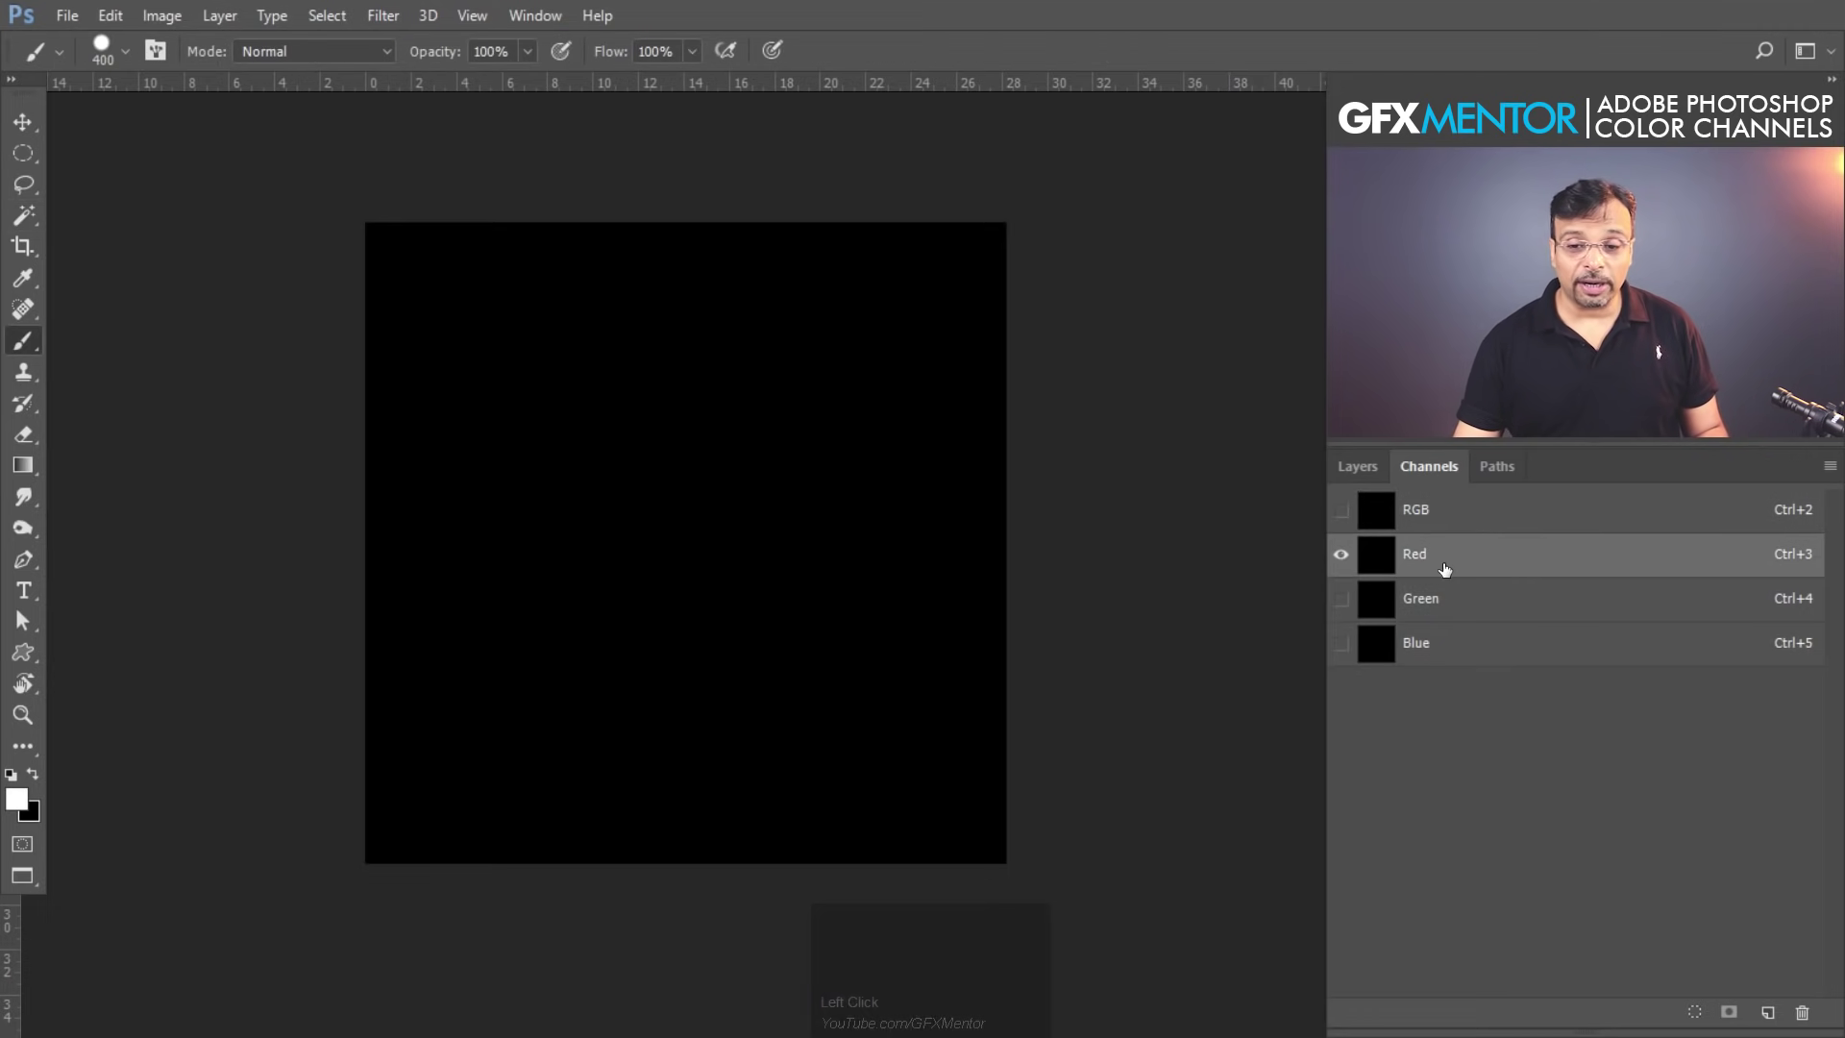
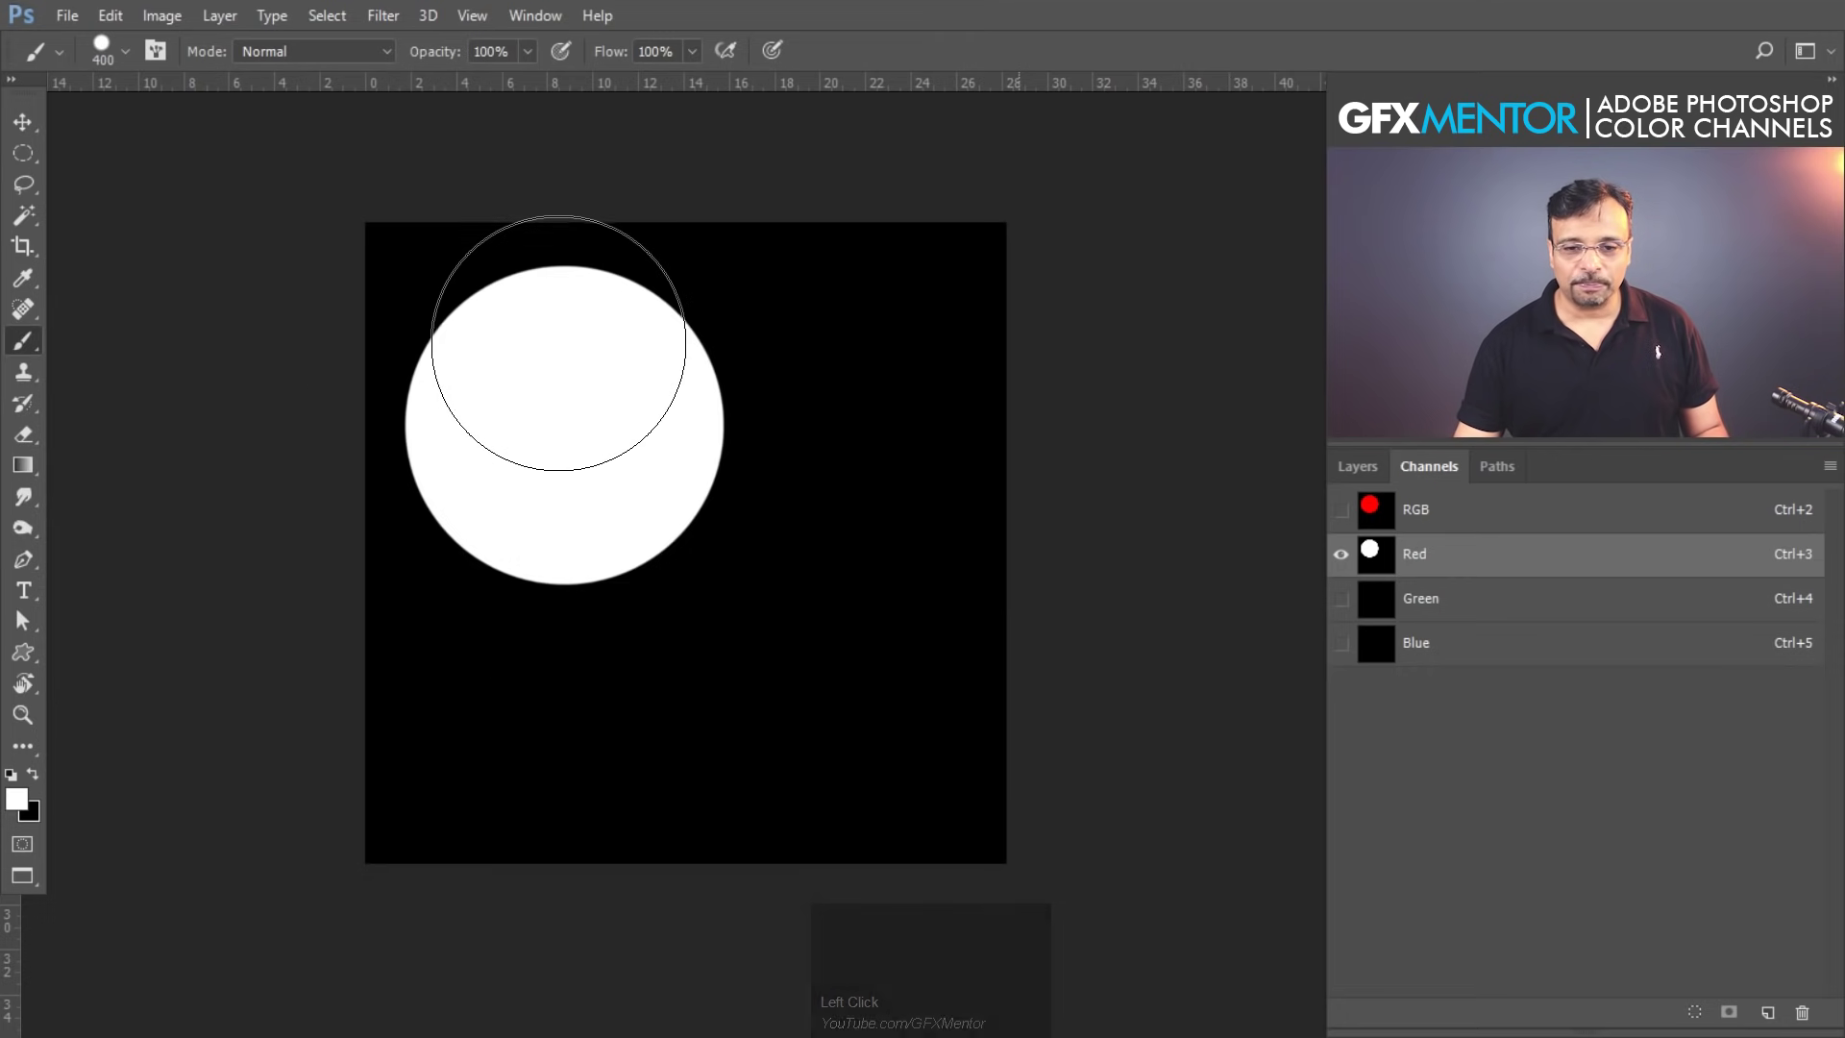
- Preview the red circle in the RGB composite, then return to single-channel editing
double_click(1498, 519)
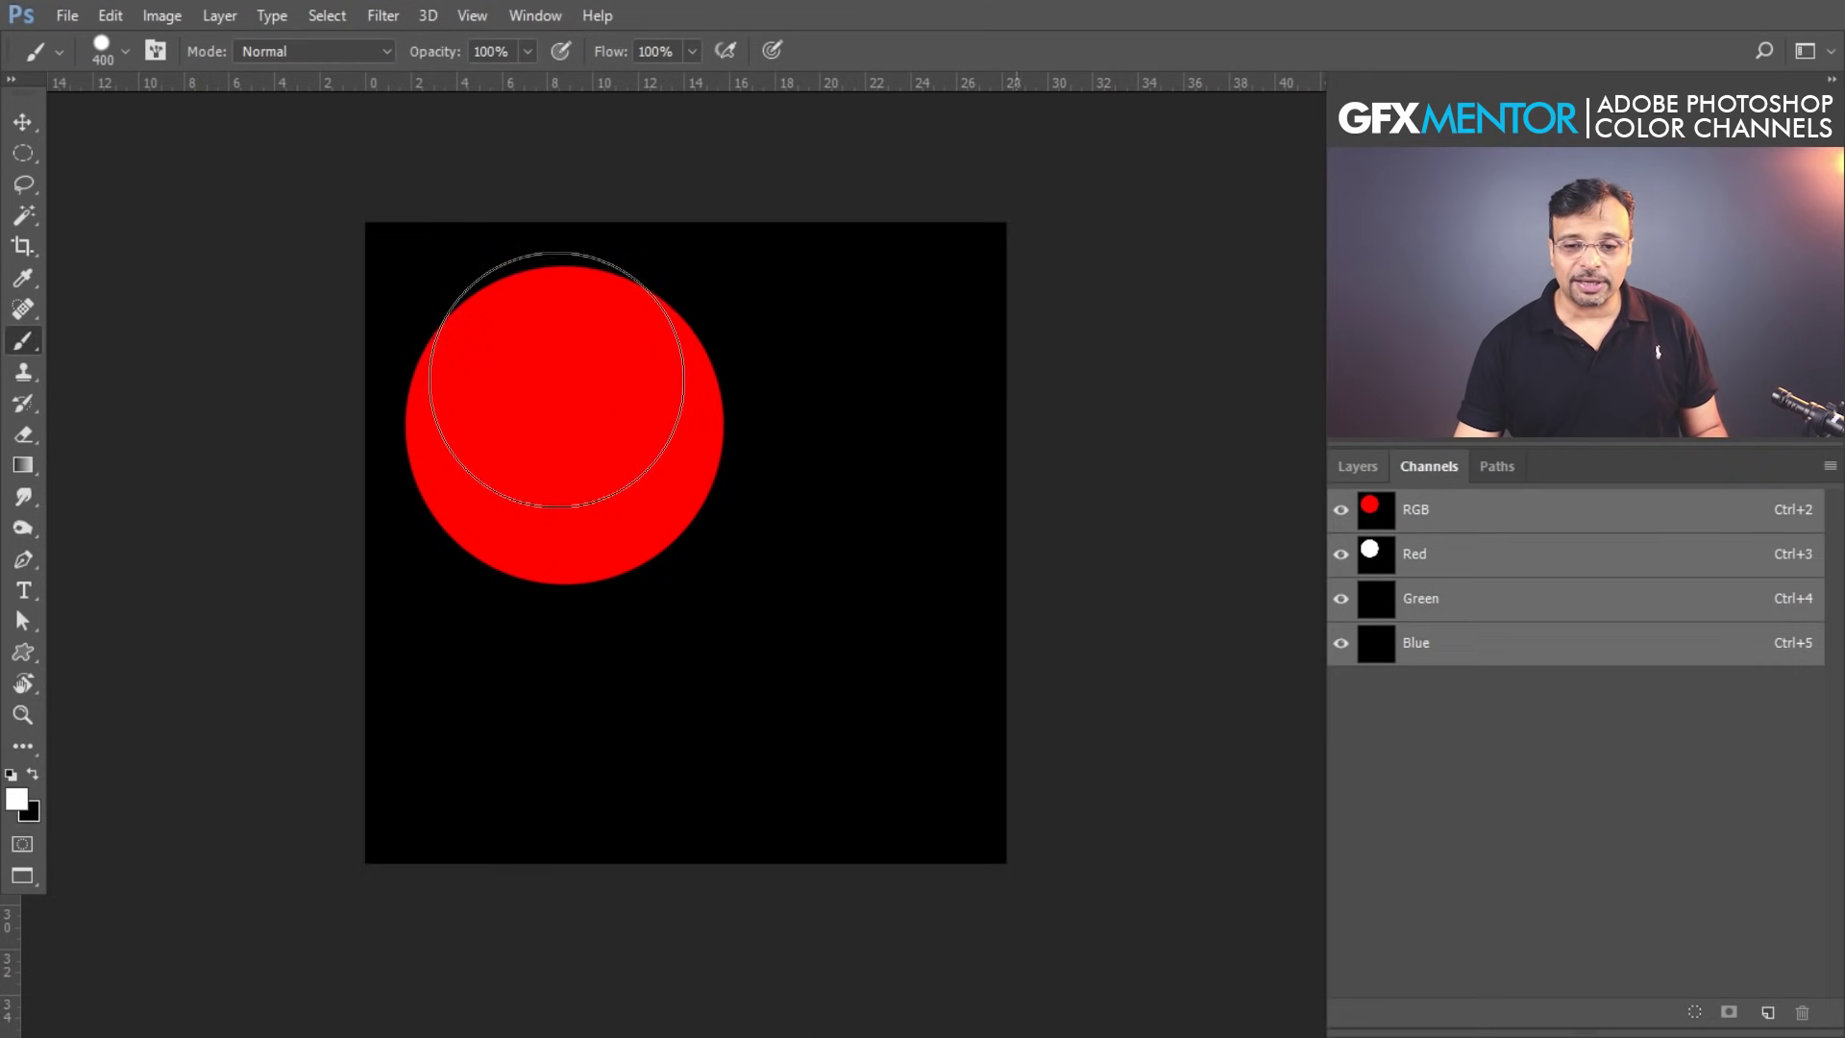
click(1472, 561)
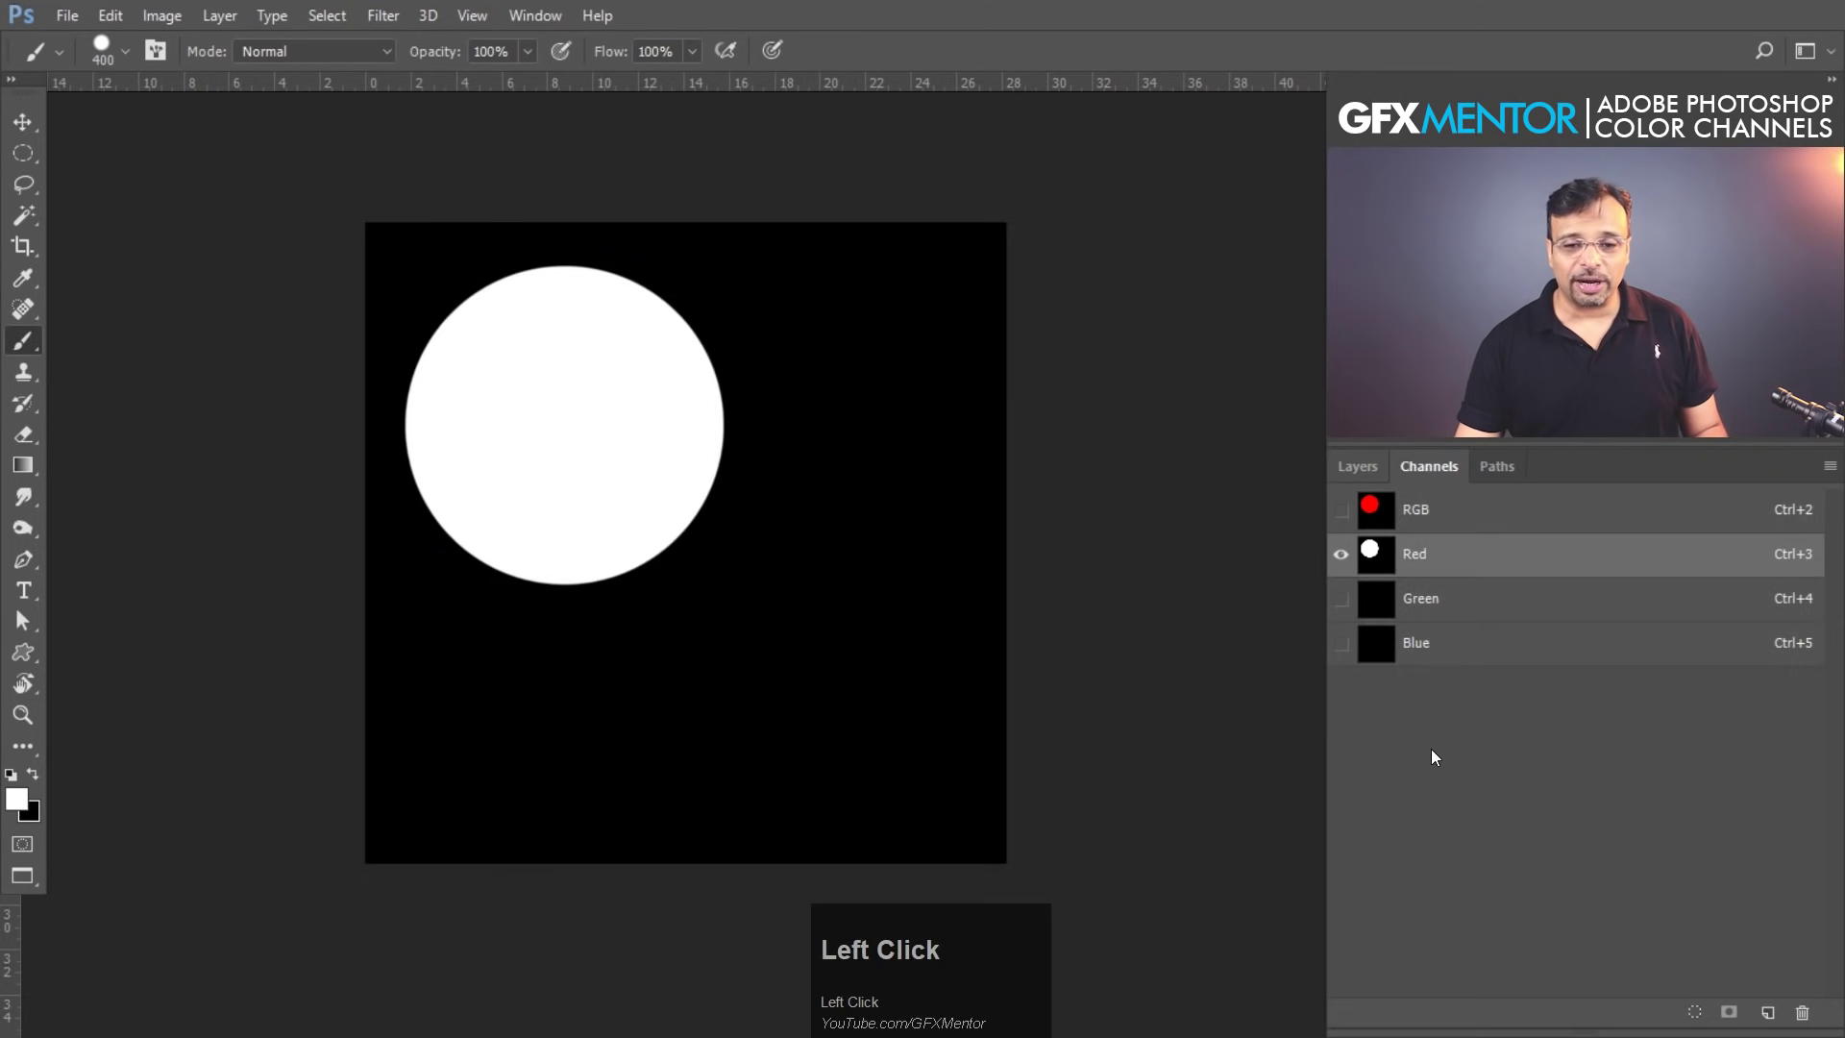
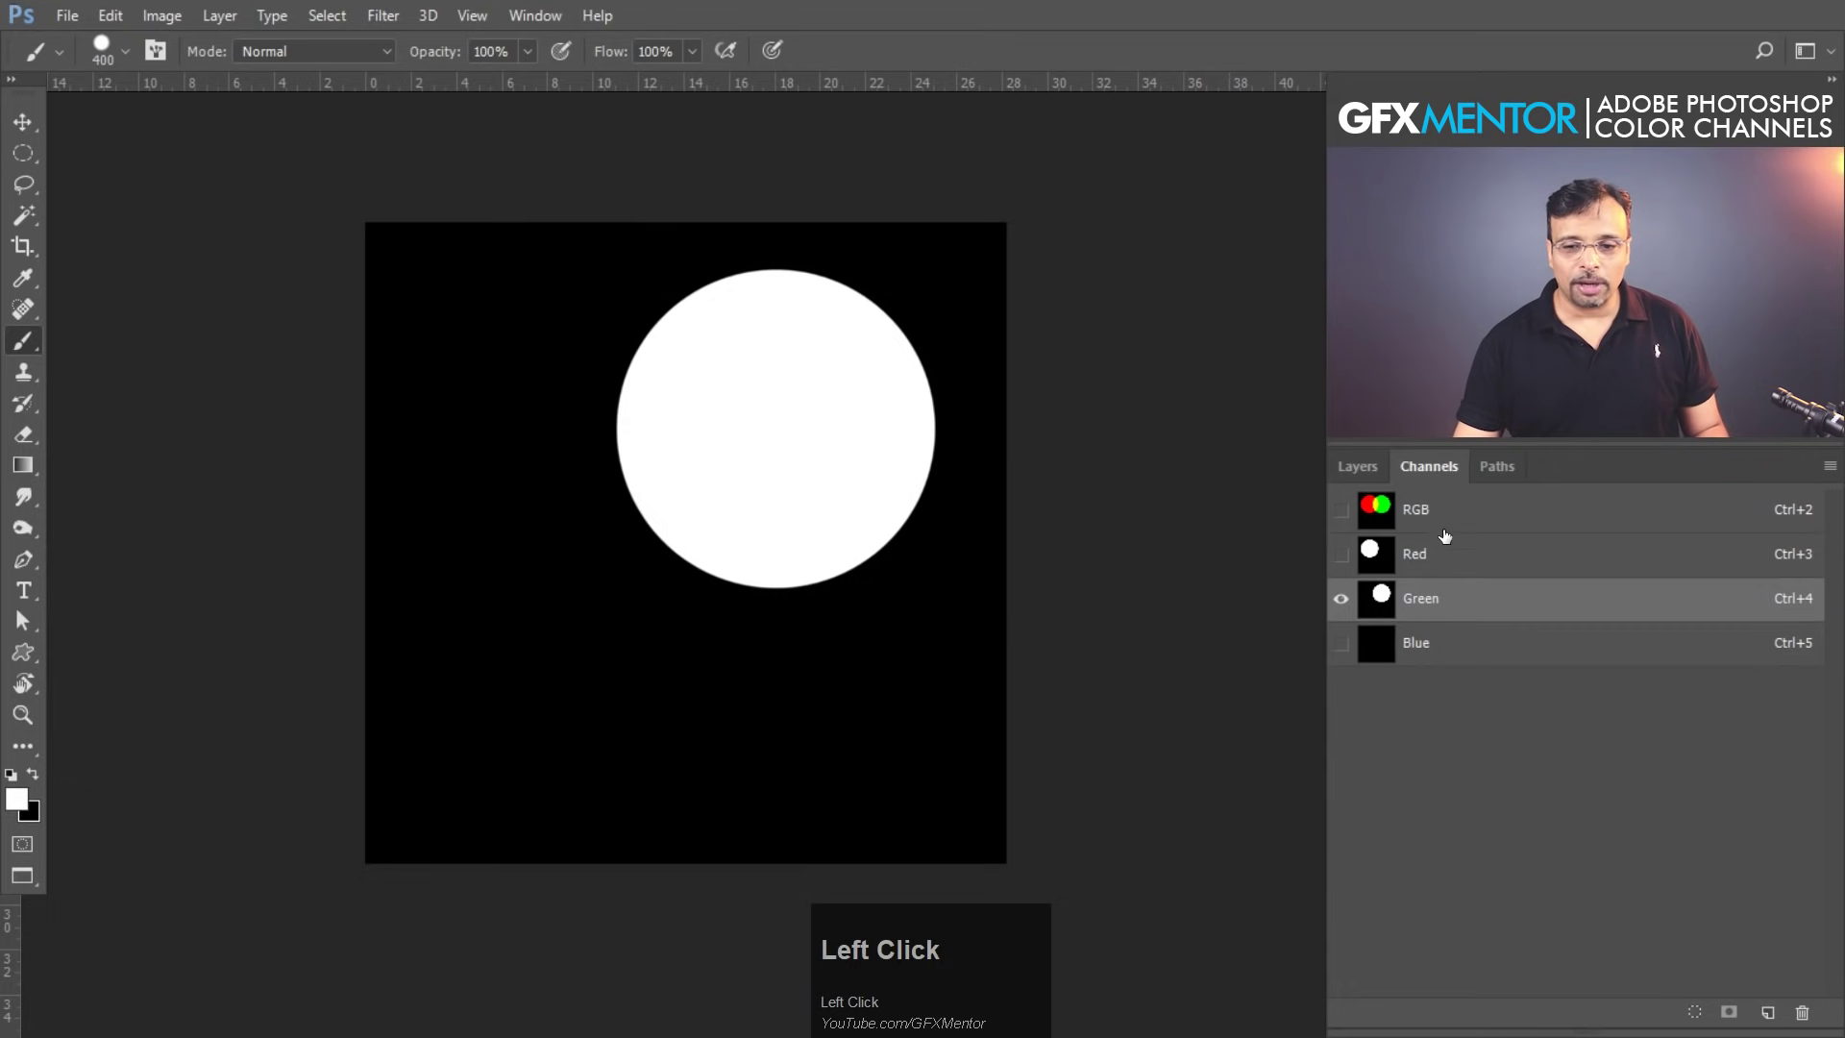
- Preview the overlapping red and green circles with their yellow overlap in the composite
click(1452, 517)
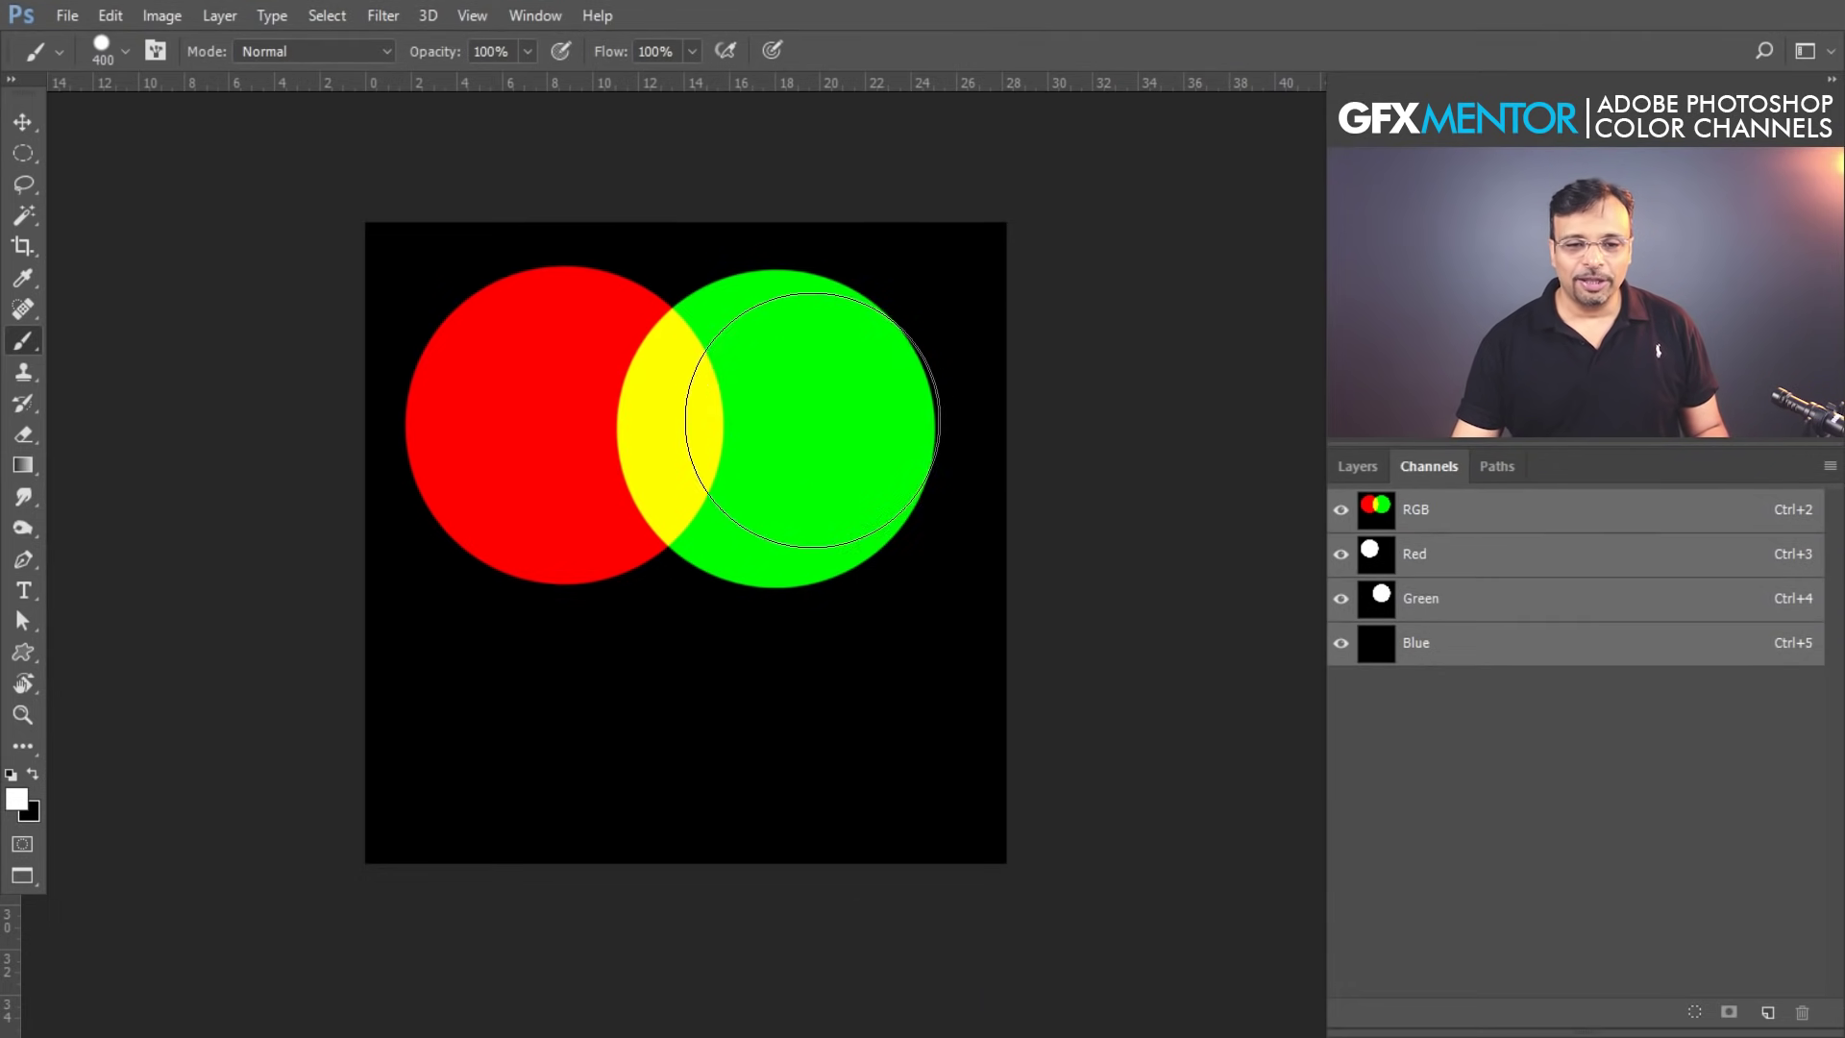
key(space)
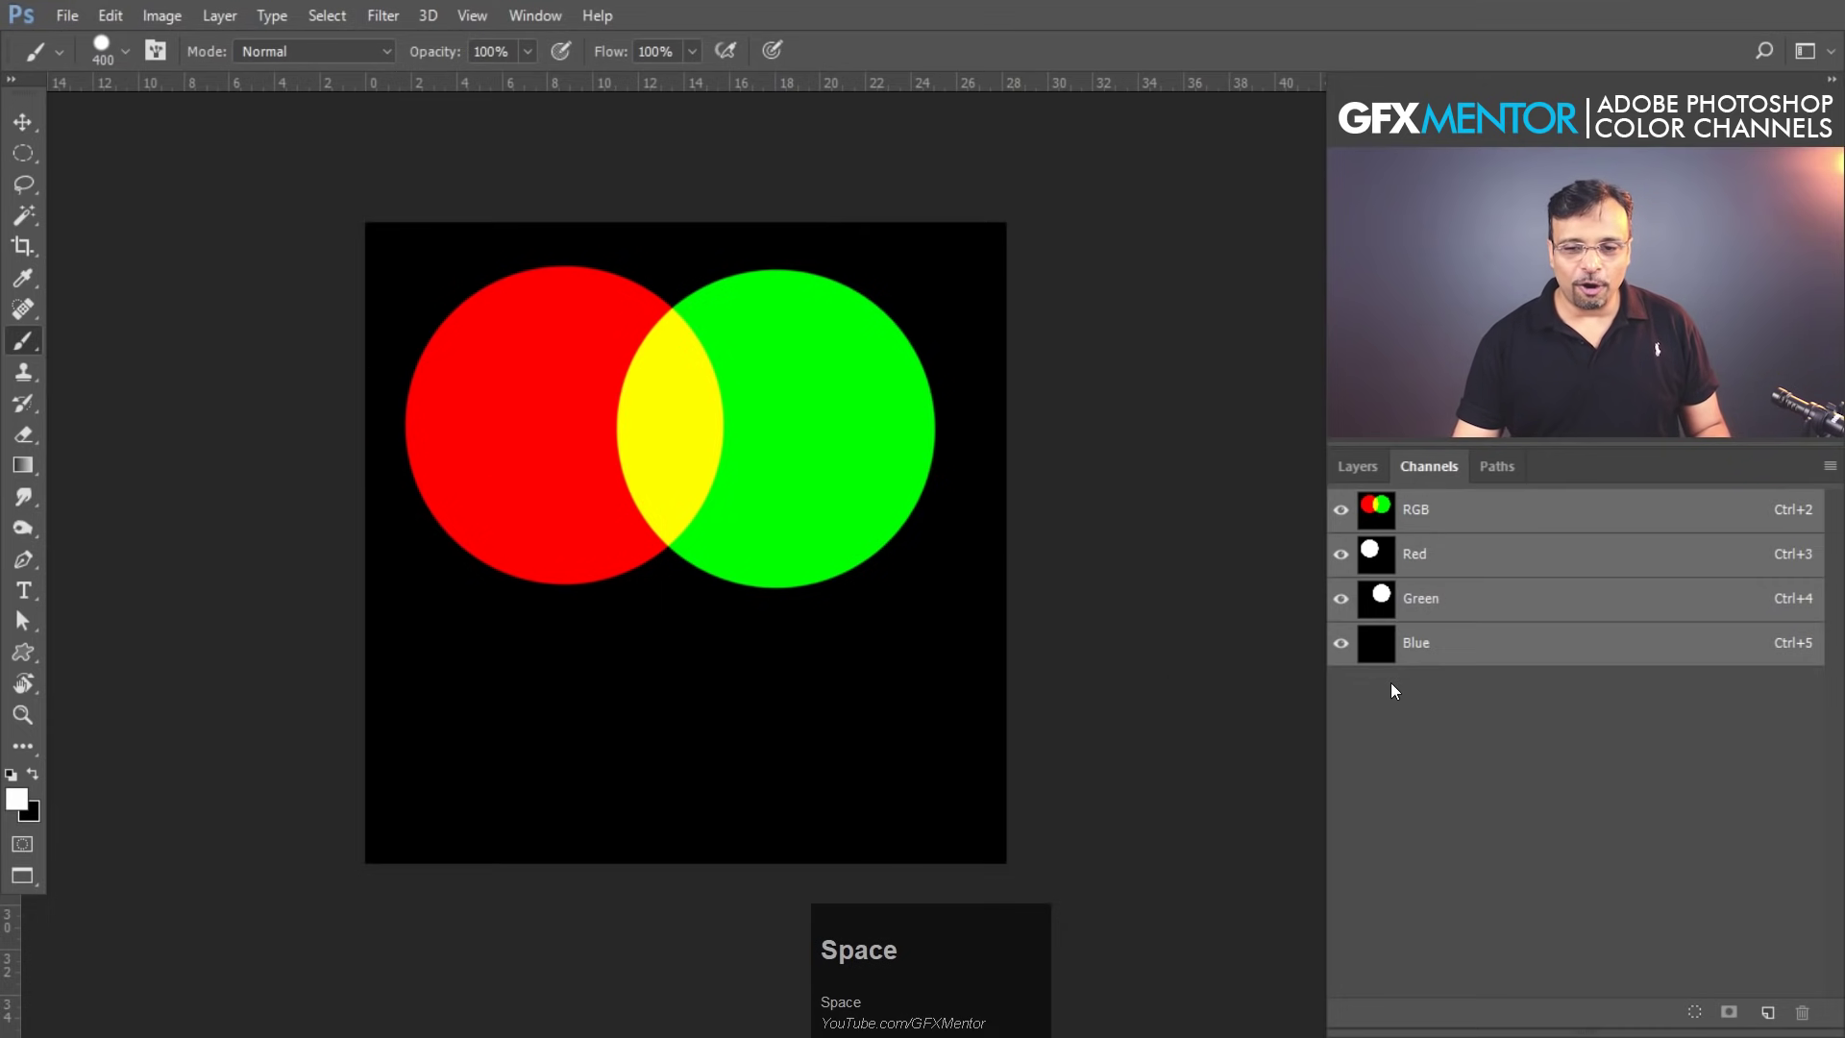
- Paint the blue circle in the Blue channel and inspect the finished RGB composite up close
click(1437, 658)
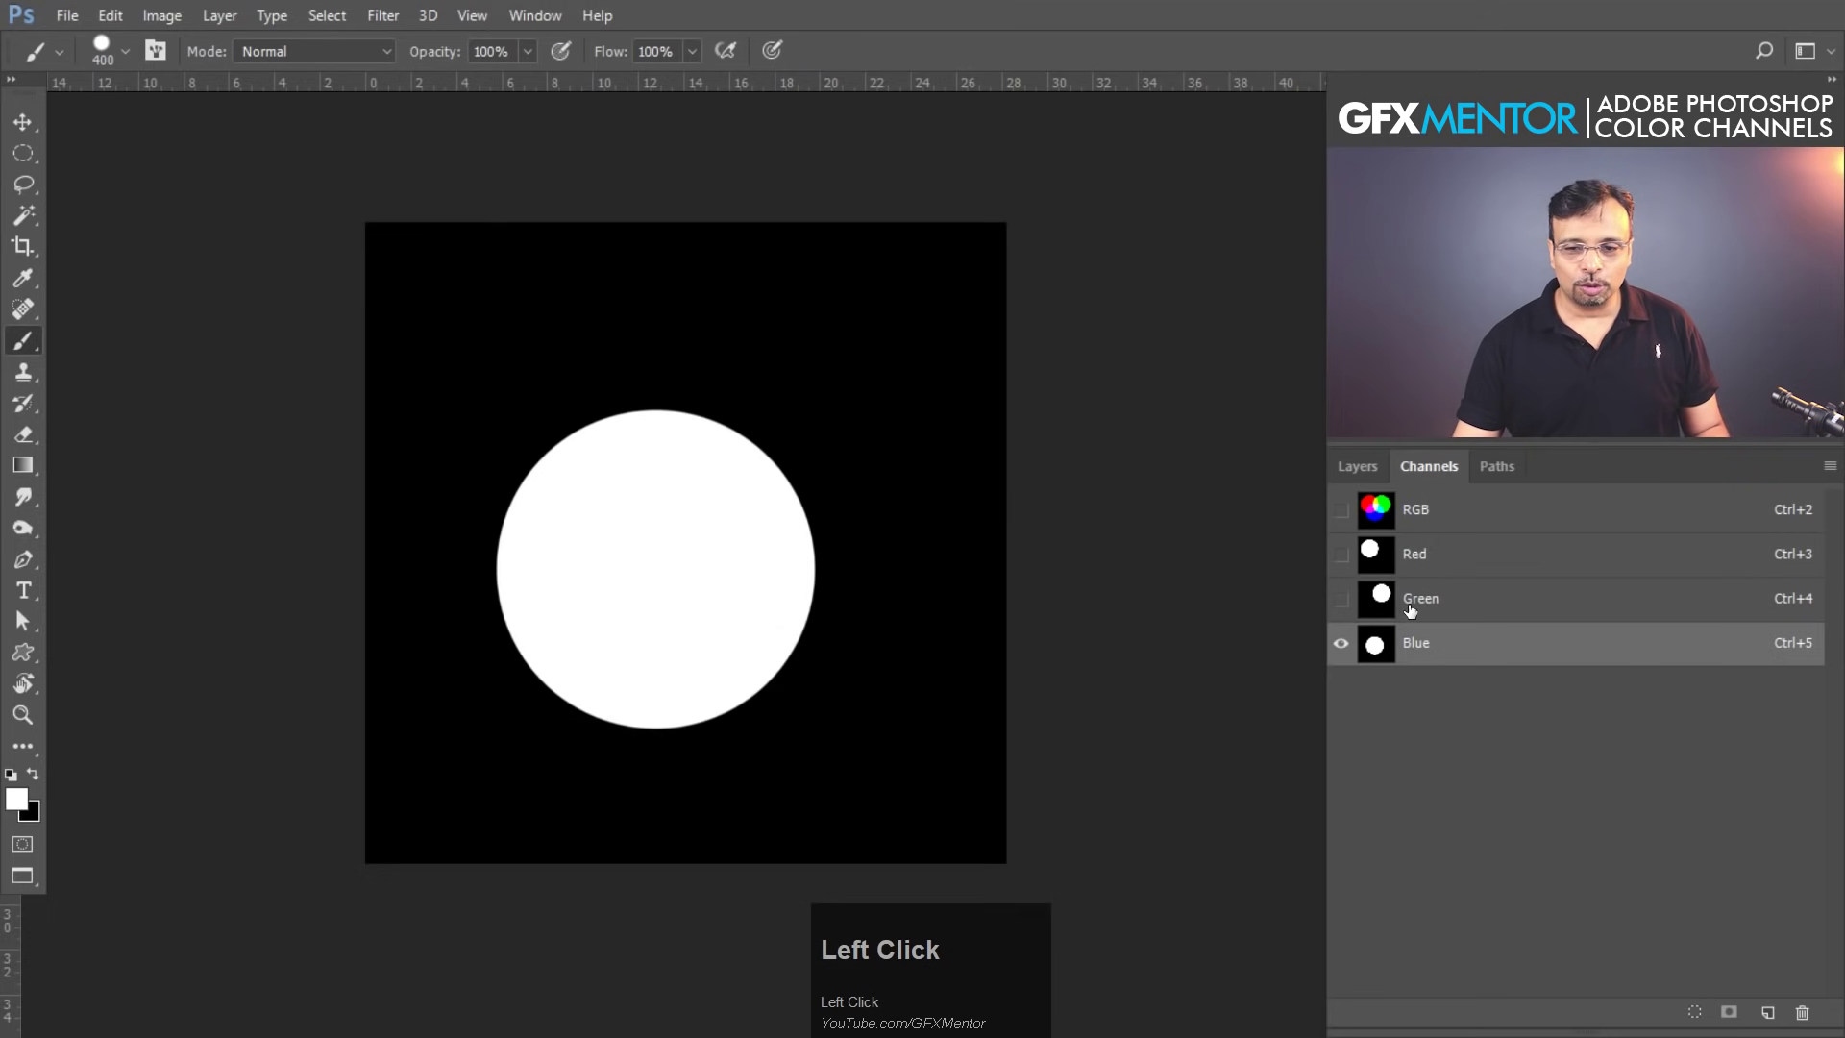
key(space)
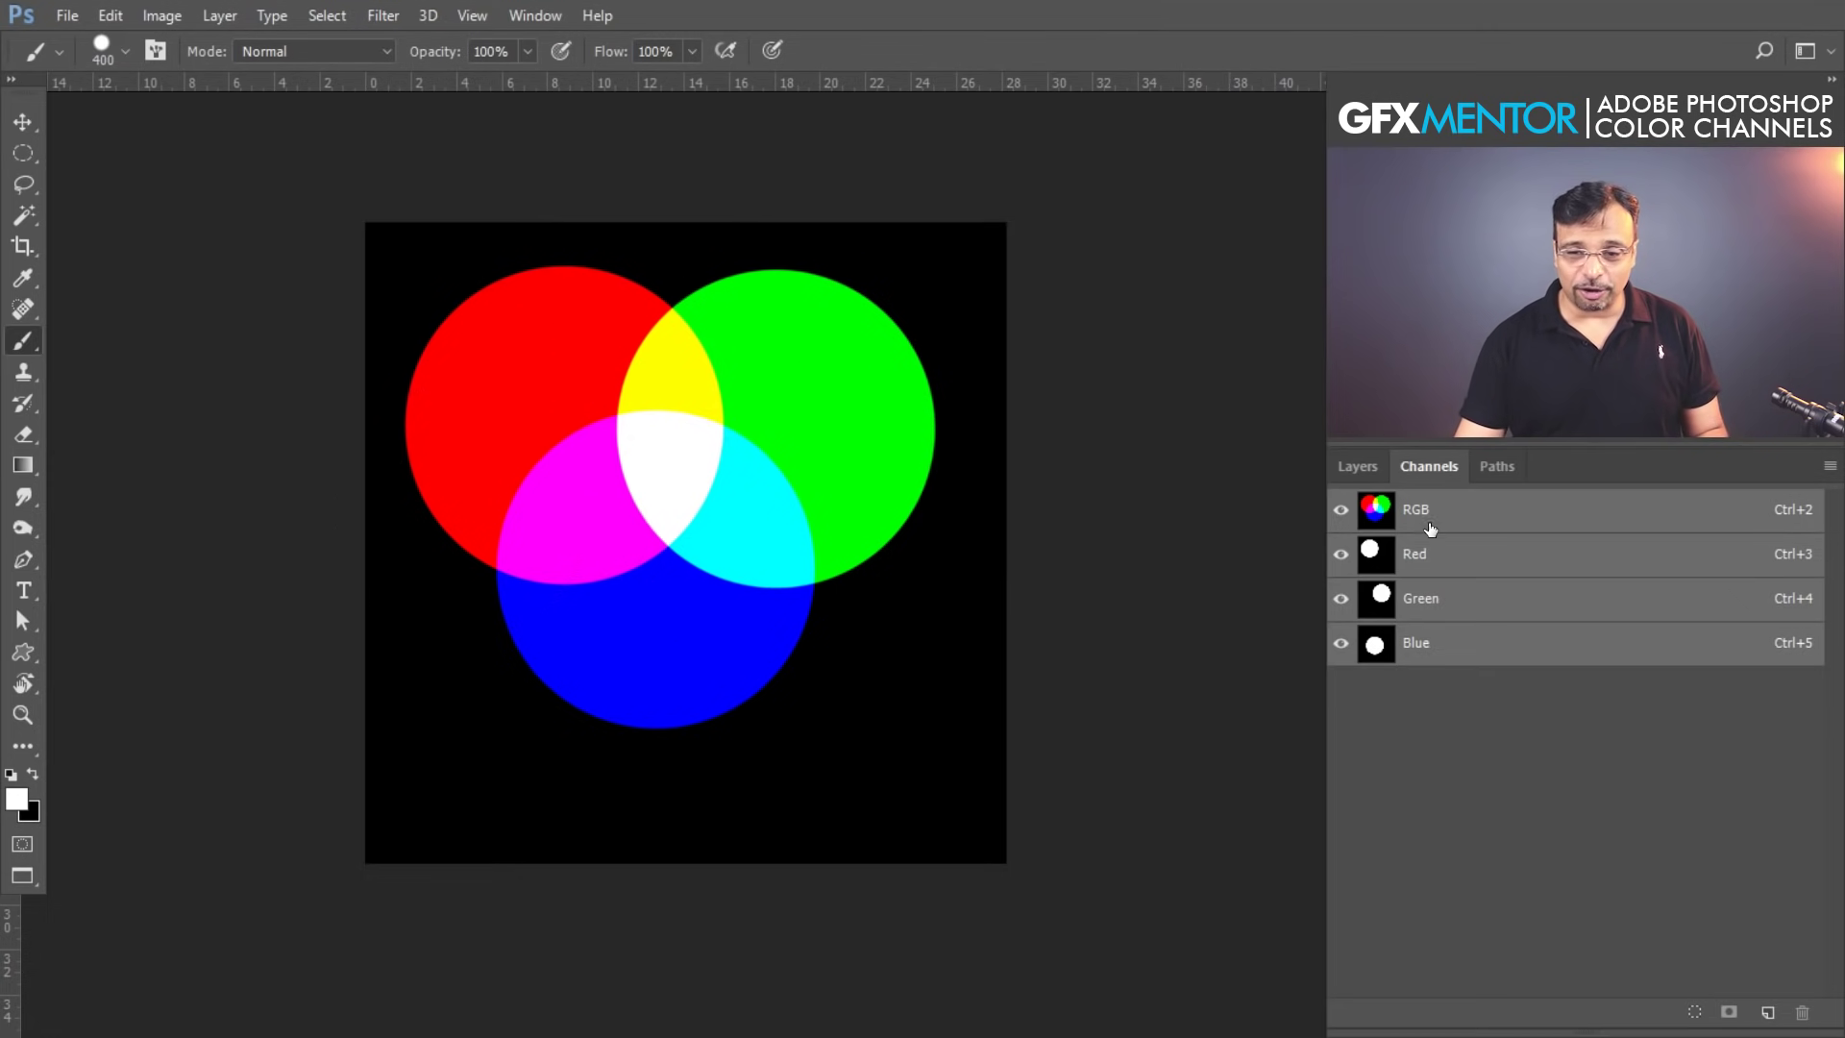
key(space)
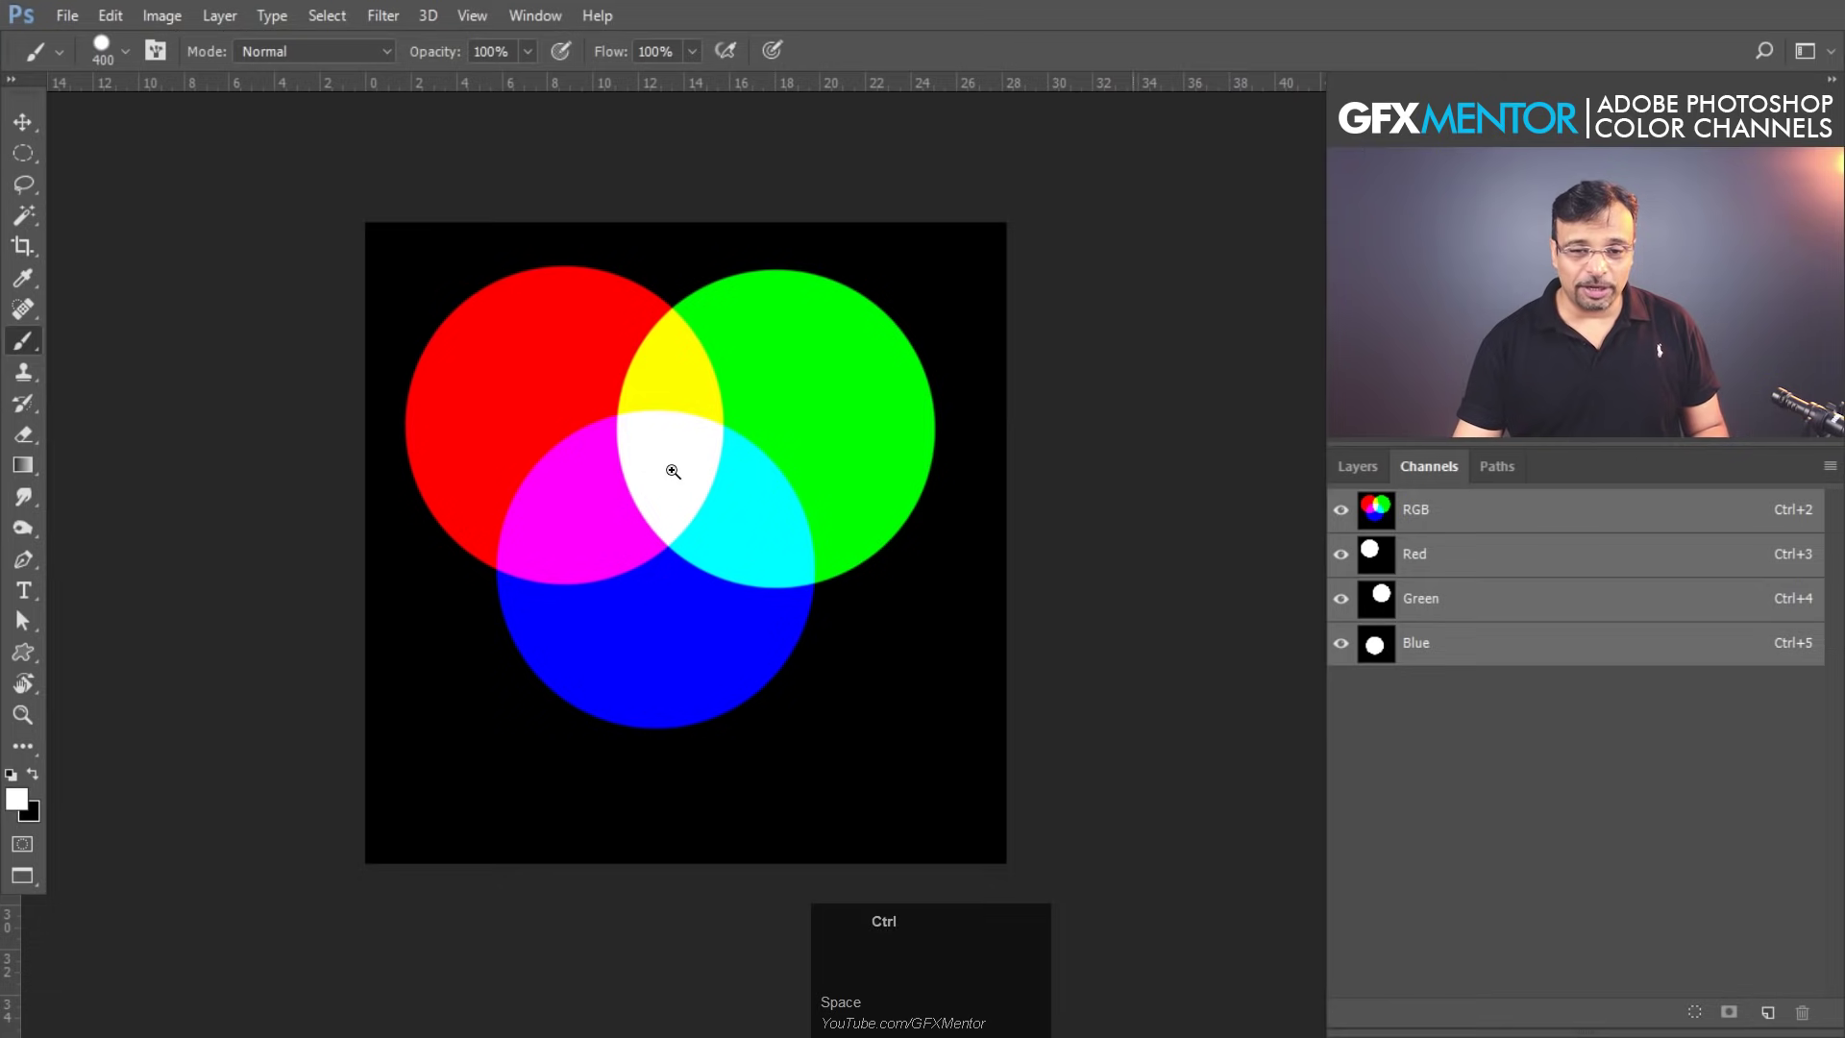